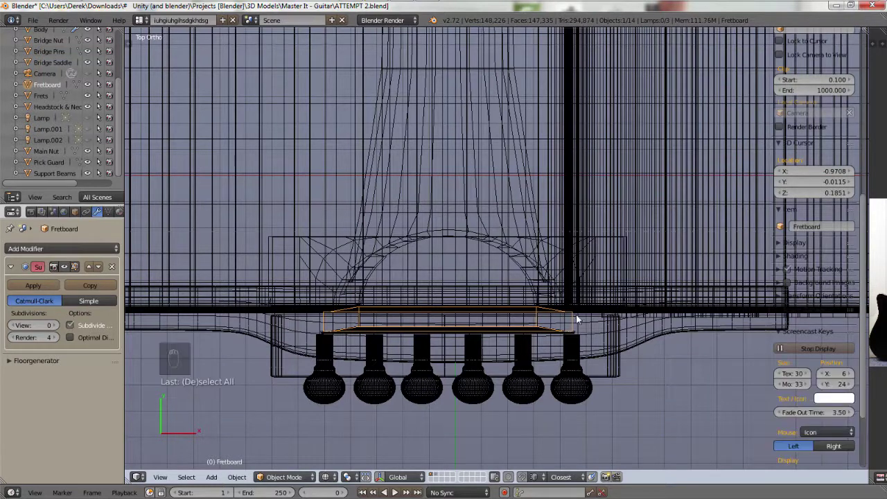
Hide the 3D View properties shelf and deselect everything so the top-view wireframe fills the view.
{"action": "key", "text": "n"}
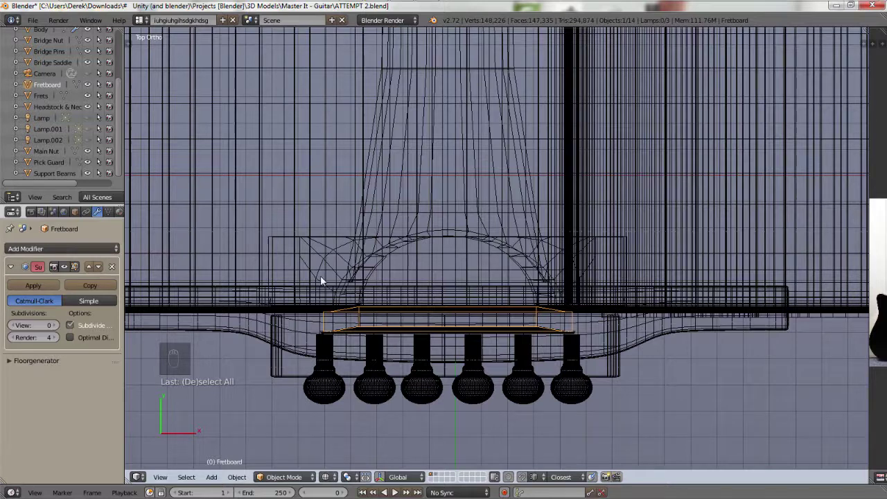
{"action": "left_click_drag", "start_coordinate": [201, 137], "coordinate": [201, 136]}
{"action": "key", "text": "h"}
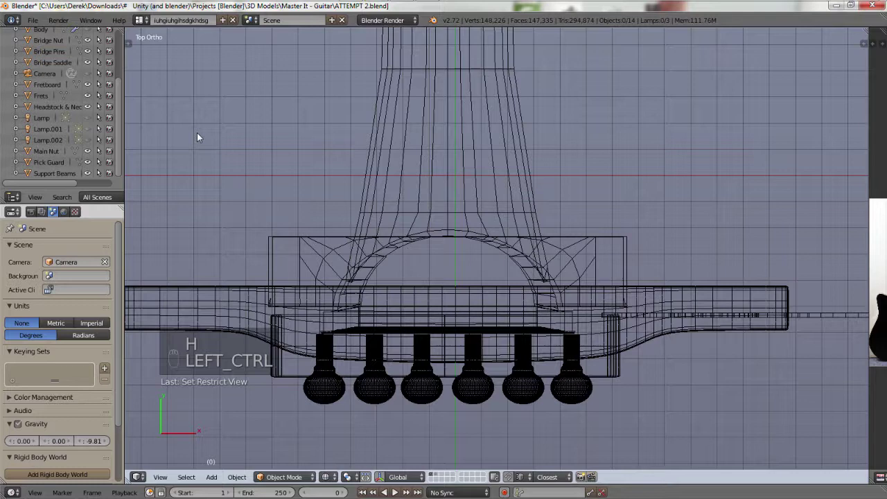
{"action": "key", "text": "ctrl+z"}
{"action": "key", "text": "ctrl+z"}
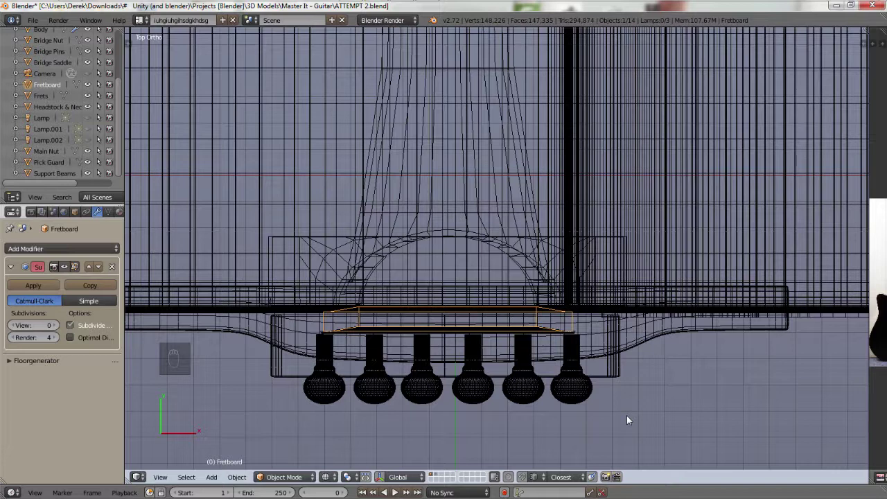
{"action": "key", "text": "KP_Divide"}
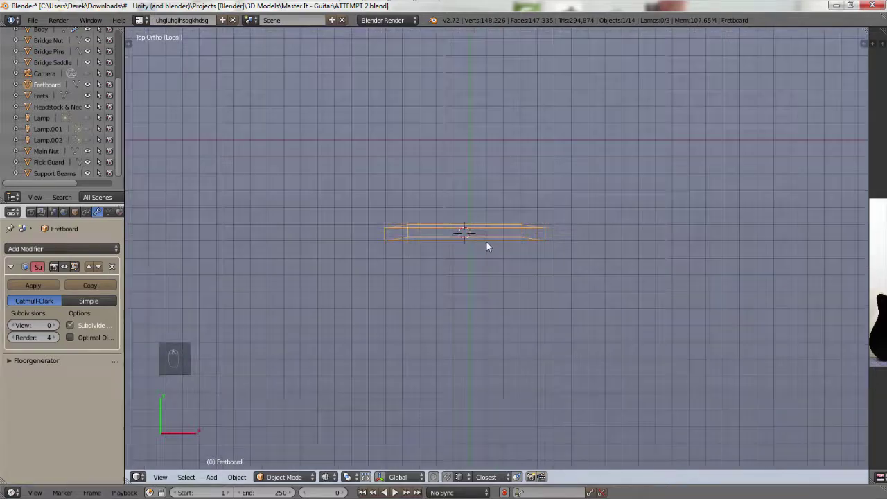
{"action": "left_click_drag", "start_coordinate": [564, 299], "coordinate": [530, 307]}
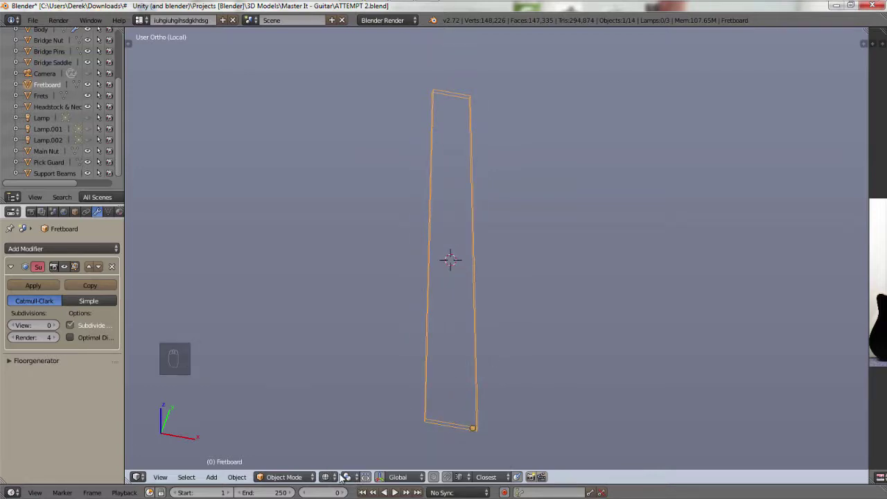
{"action": "left_click_drag", "start_coordinate": [337, 475], "coordinate": [372, 457]}
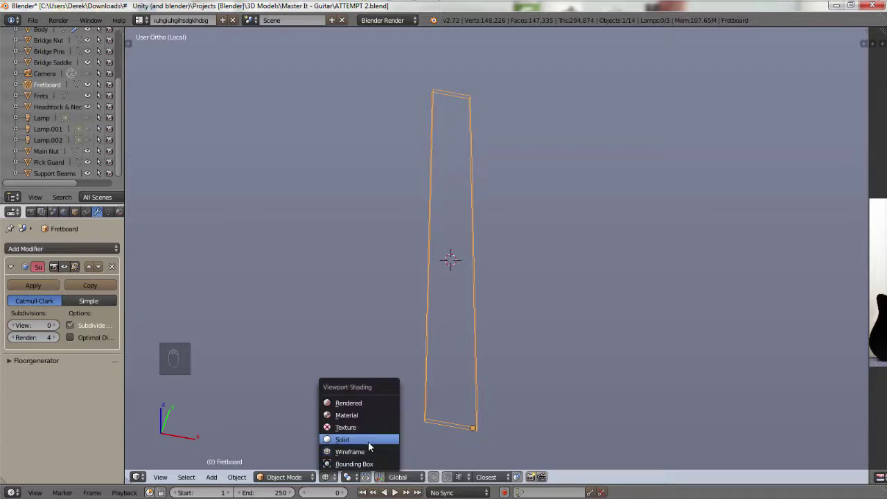
{"action": "left_click_drag", "start_coordinate": [509, 306], "coordinate": [663, 301]}
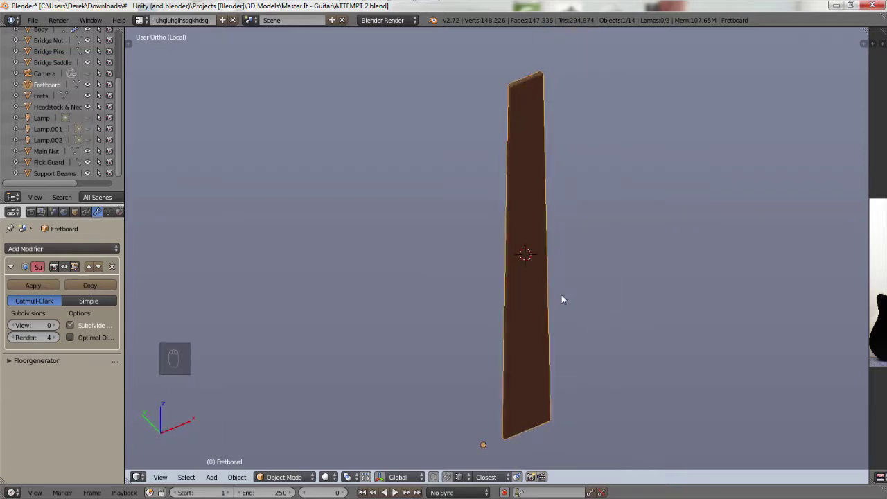
{"action": "key", "text": "KP_7"}
{"action": "left_click_drag", "start_coordinate": [468, 389], "coordinate": [436, 378]}
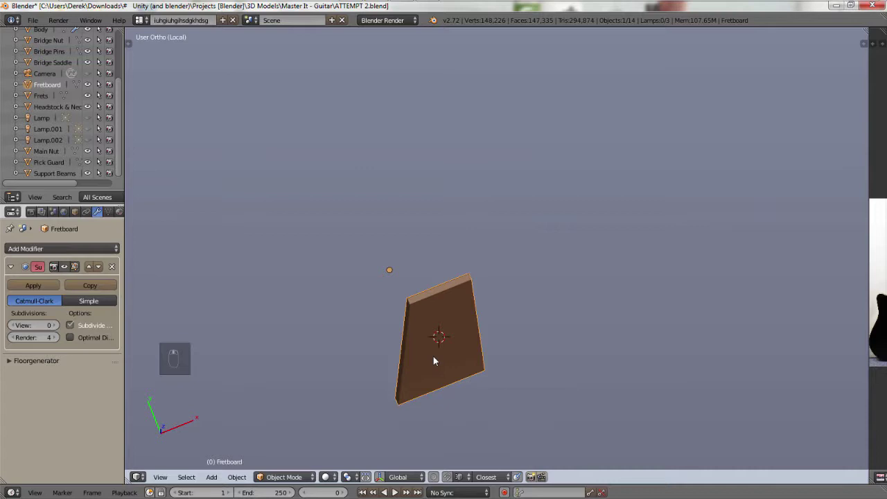
{"action": "key", "text": "KP_Divide"}
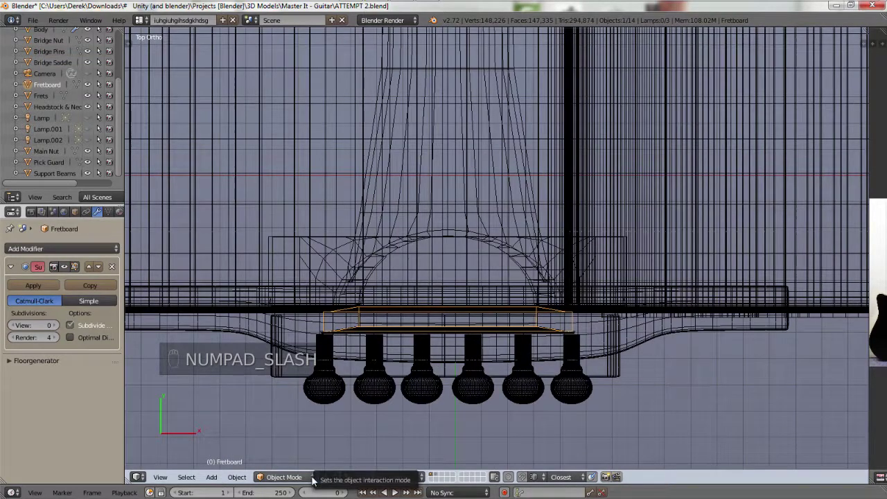
Orbit the guitar away from top view to an angled view and switch to solid shading.
{"action": "left_click_drag", "start_coordinate": [327, 478], "coordinate": [476, 420]}
{"action": "left_click_drag", "start_coordinate": [474, 371], "coordinate": [460, 218]}
{"action": "left_click_drag", "start_coordinate": [460, 218], "coordinate": [590, 109]}
{"action": "key", "text": "h"}
Select parts of the guitar and toggle their visibility to check the shaded model.
{"action": "right_click", "coordinate": [590, 109]}
{"action": "key", "text": "h"}
{"action": "key", "text": "h"}
{"action": "right_click", "coordinate": [627, 400]}
{"action": "key", "text": "h"}
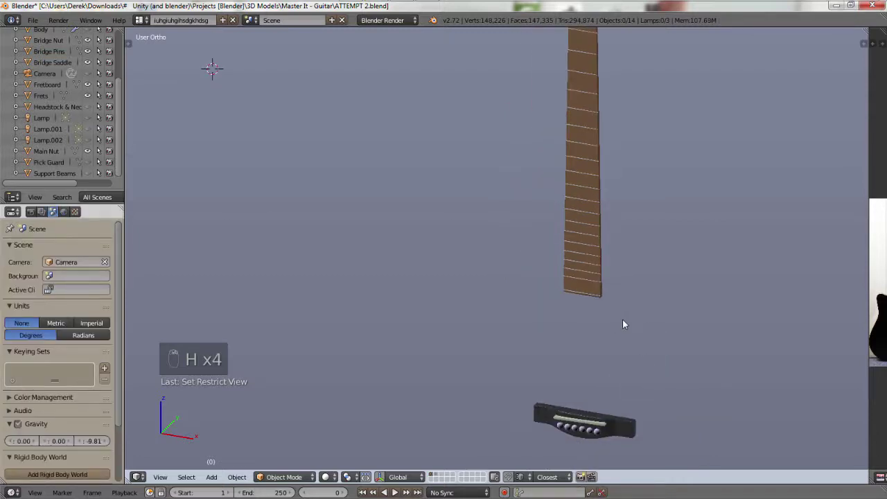
{"action": "key", "text": "h"}
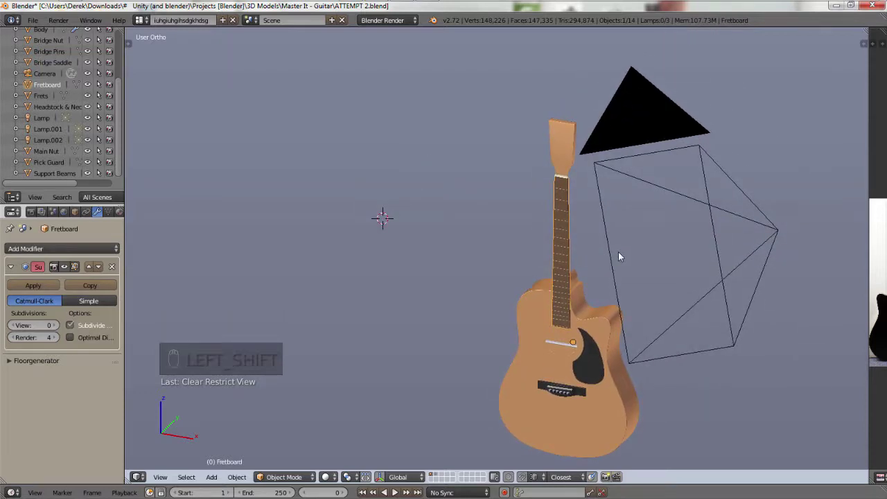
Briefly isolate the Fretboard in local view, then bring back the full guitar scene.
{"action": "key", "text": "KP_Divide"}
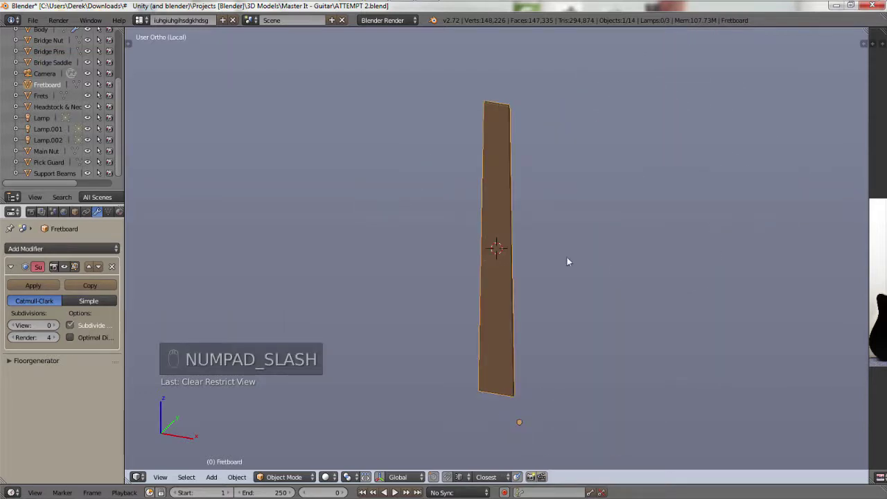
{"action": "middle_click", "coordinate": [570, 260]}
{"action": "key", "text": "KP_Divide"}
{"action": "middle_click", "coordinate": [573, 259]}
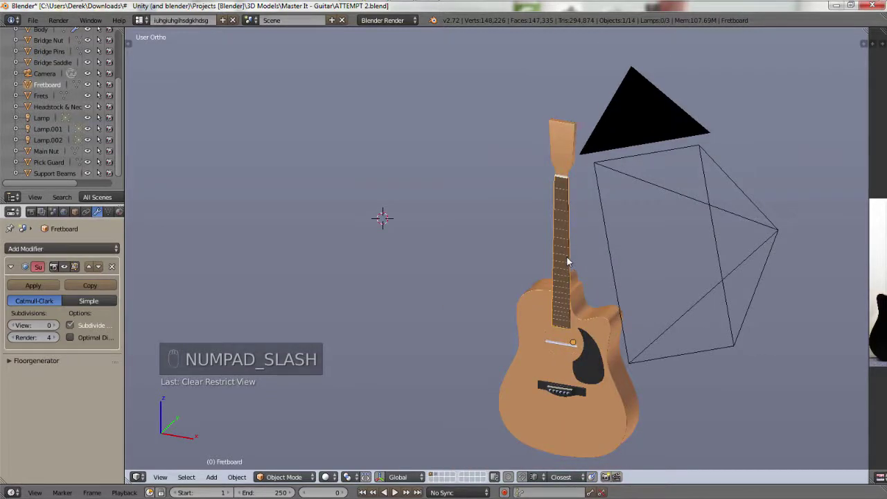
{"action": "middle_click", "coordinate": [574, 258]}
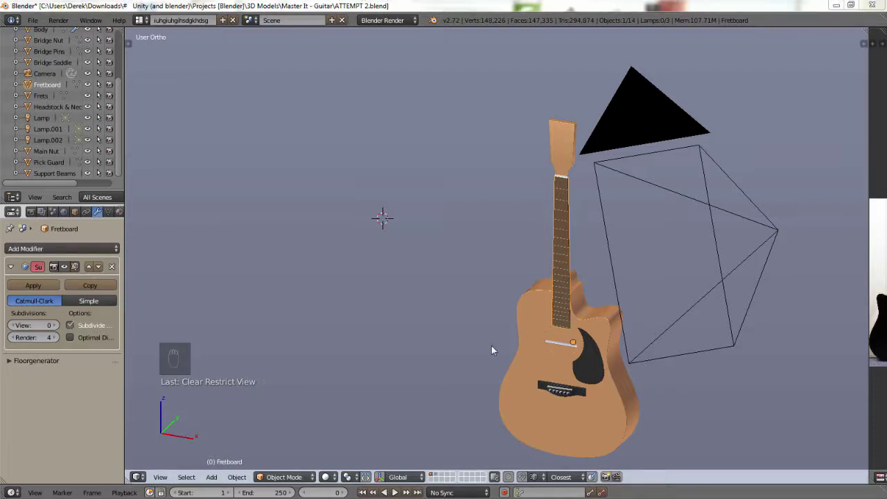
Move in on the guitar neck and orbit down toward the guitar body.
{"action": "left_click_drag", "start_coordinate": [590, 235], "coordinate": [557, 182]}
{"action": "middle_click", "coordinate": [558, 182]}
{"action": "left_click_drag", "start_coordinate": [557, 181], "coordinate": [569, 378]}
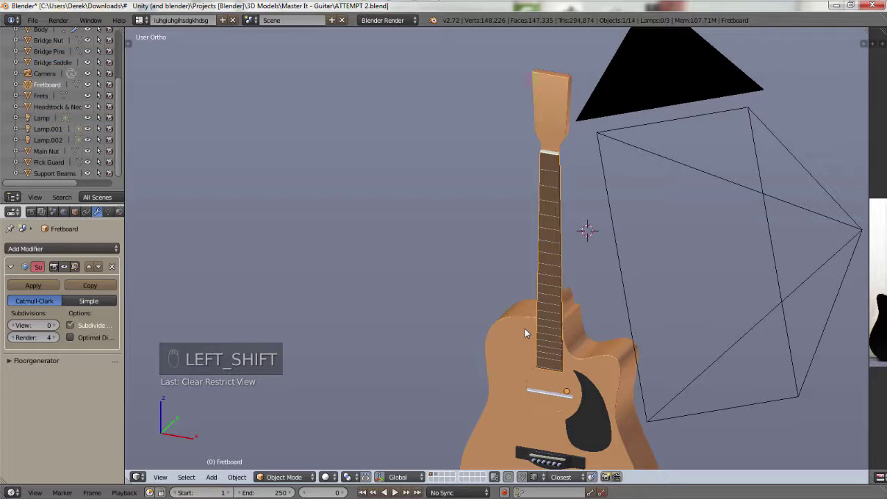
{"action": "left_click_drag", "start_coordinate": [459, 296], "coordinate": [149, 119]}
{"action": "left_click_drag", "start_coordinate": [127, 113], "coordinate": [457, 178]}
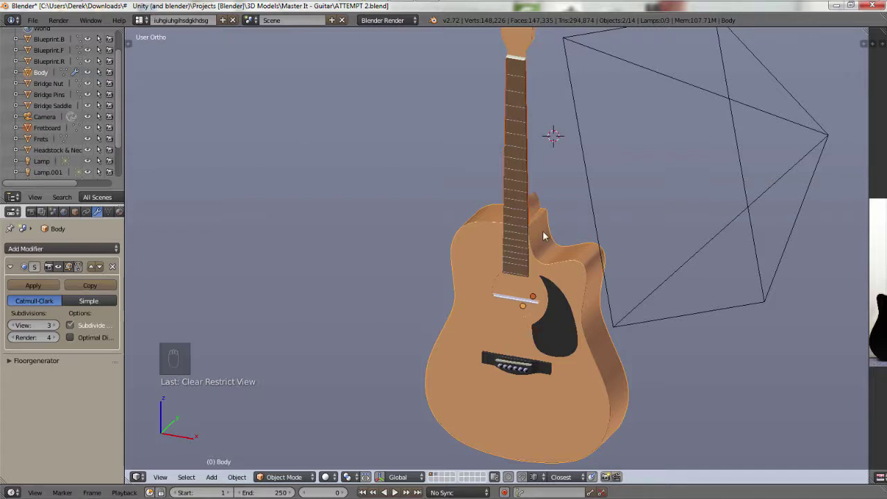
Isolate the guitar Body in local view, then leave it and pull back to show the whole guitar with camera.
{"action": "key", "text": "KP_Divide"}
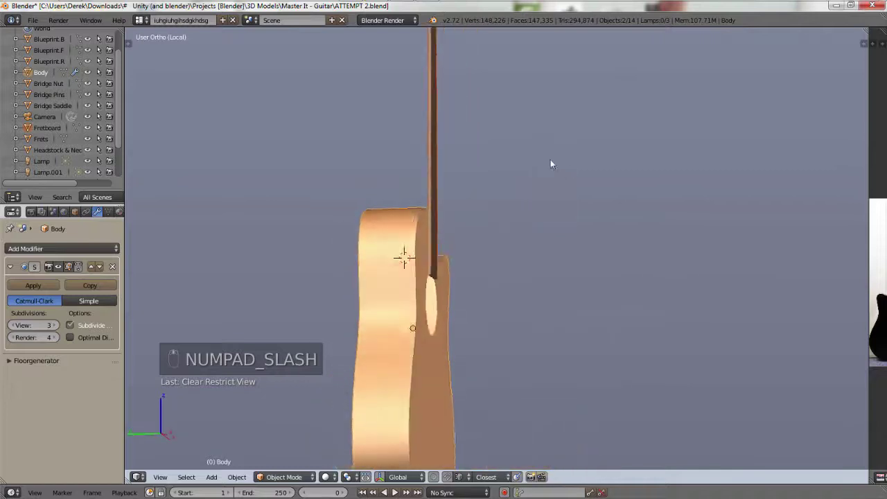
{"action": "middle_click", "coordinate": [417, 255]}
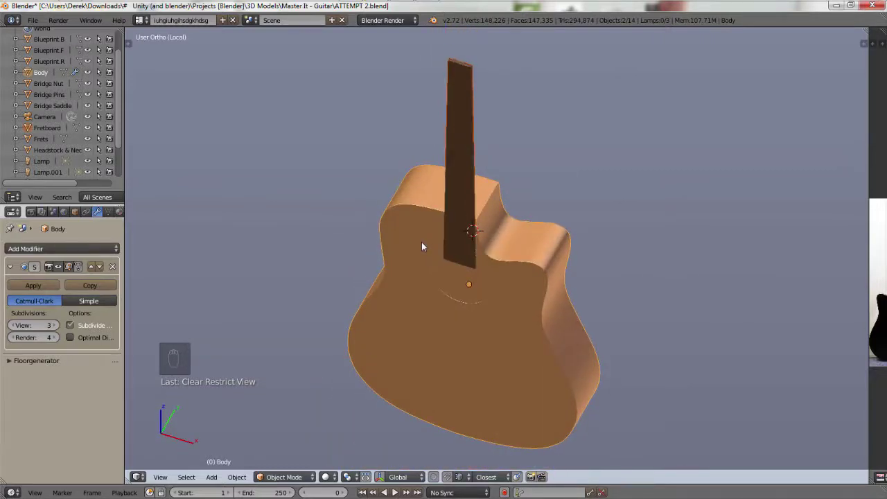
{"action": "left_click_drag", "start_coordinate": [417, 167], "coordinate": [514, 250]}
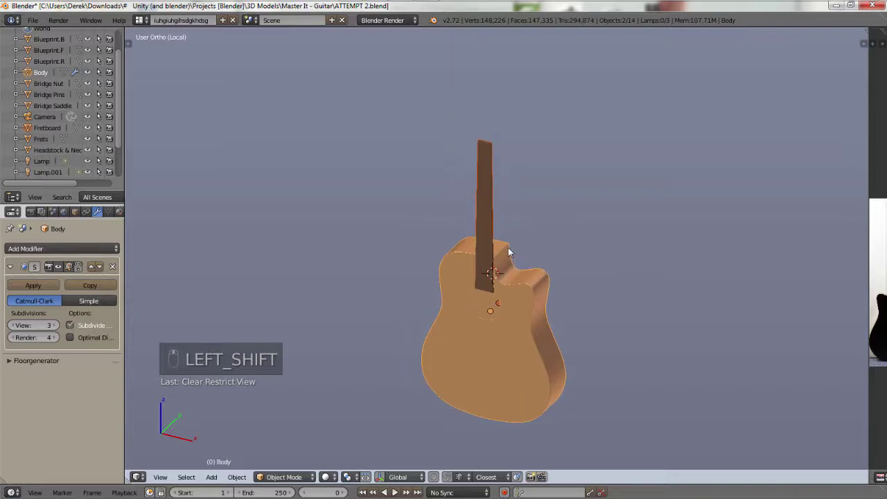
{"action": "key", "text": "shift+KP_Divide"}
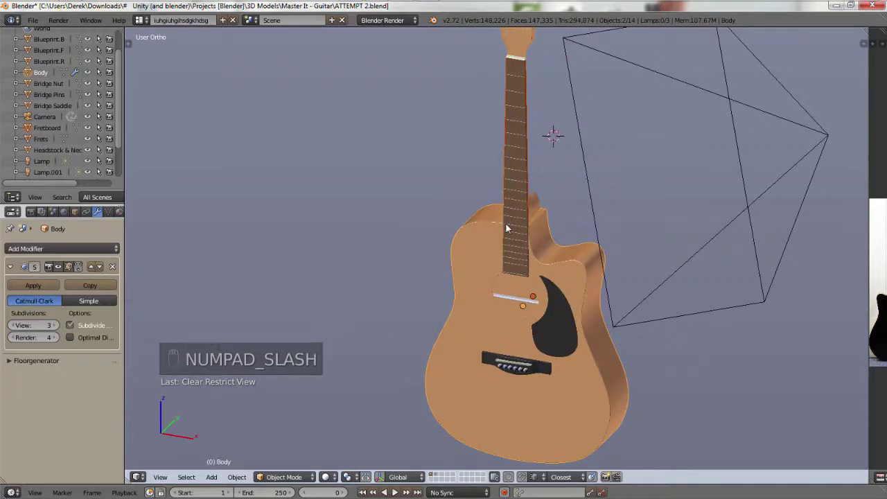
{"action": "left_click_drag", "start_coordinate": [569, 187], "coordinate": [568, 215]}
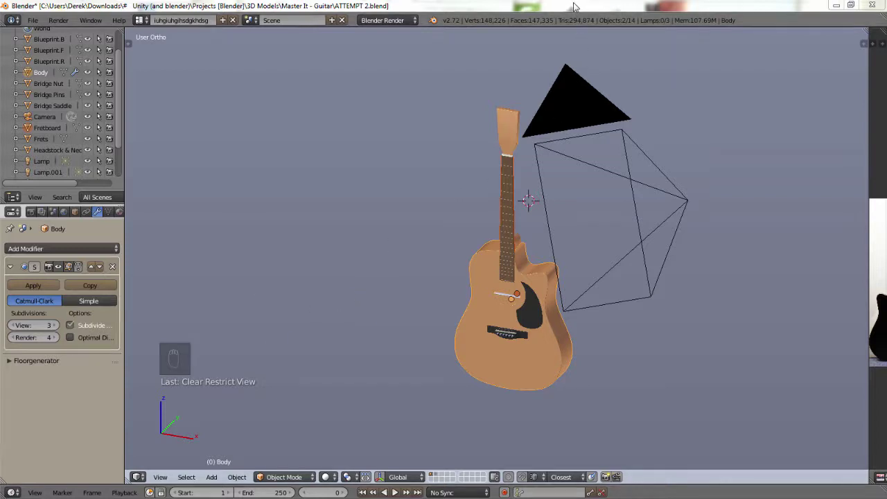
{"action": "left_click_drag", "start_coordinate": [514, 247], "coordinate": [453, 303]}
{"action": "left_click_drag", "start_coordinate": [453, 302], "coordinate": [464, 241]}
{"action": "key", "text": "KP_Divide"}
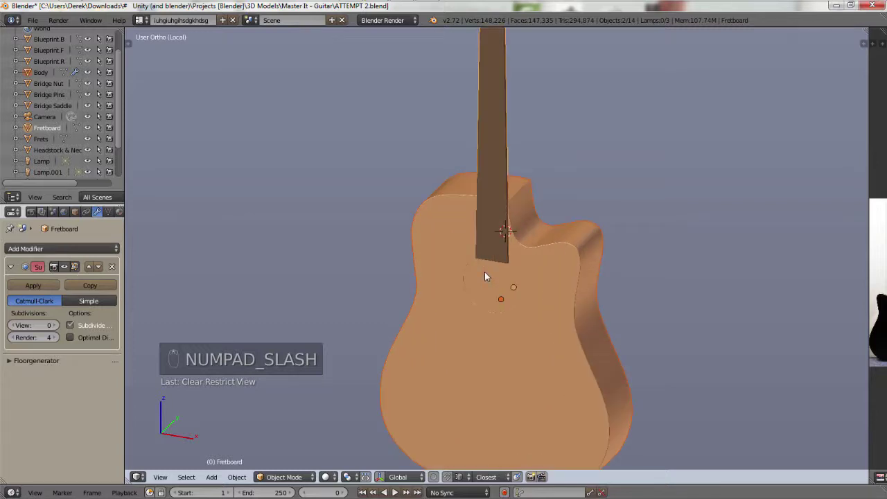
{"action": "left_click_drag", "start_coordinate": [439, 233], "coordinate": [439, 233]}
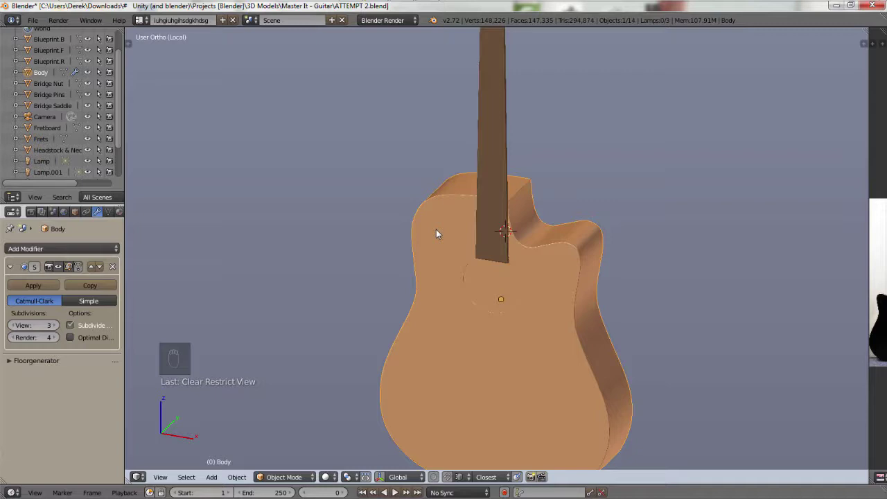
{"action": "key", "text": "m"}
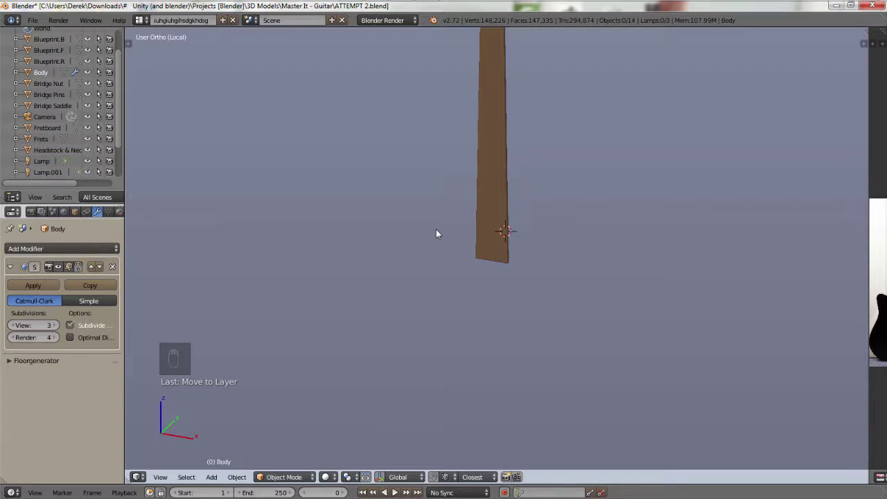
{"action": "middle_click", "coordinate": [539, 133]}
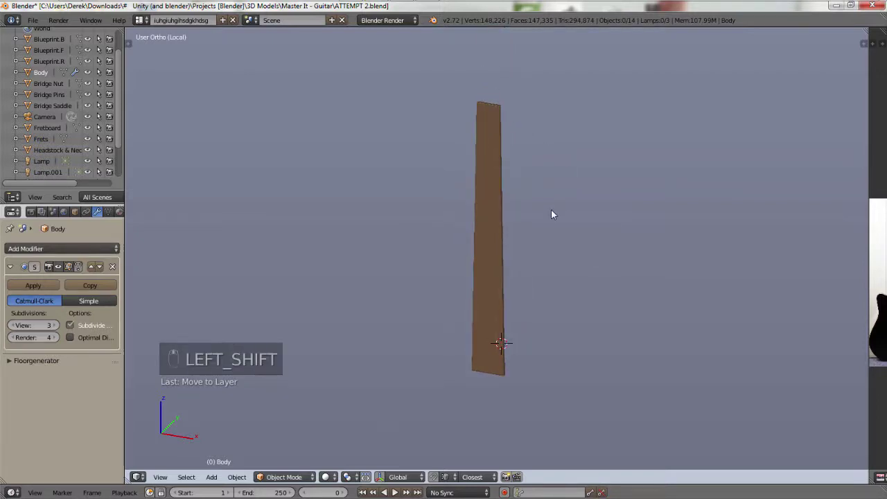
{"action": "key", "text": "shift+KP_Divide"}
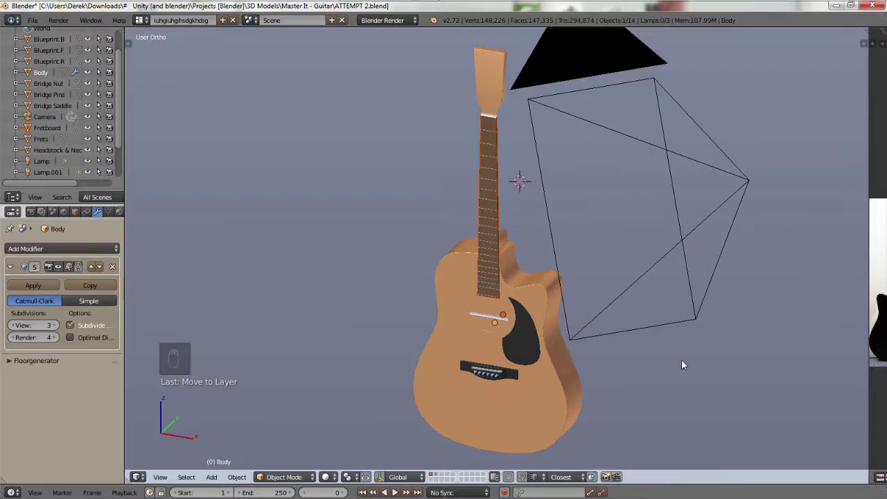
View the guitar straight from the front and enter edit mode on the Frets object.
{"action": "left_click_drag", "start_coordinate": [562, 397], "coordinate": [671, 361]}
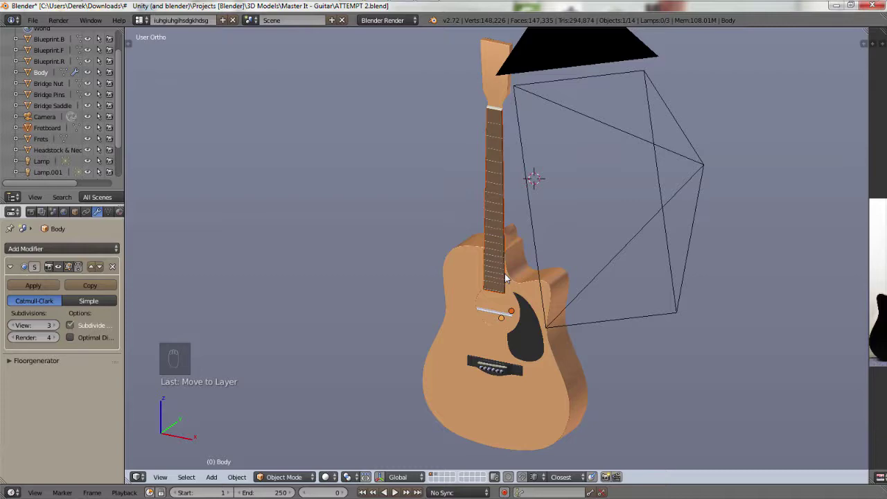
{"action": "key", "text": "KP_1"}
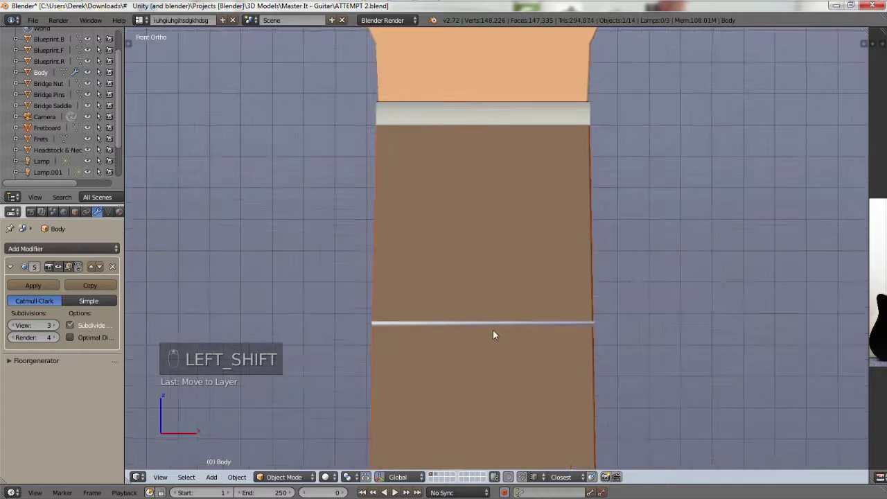
{"action": "left_click_drag", "start_coordinate": [500, 328], "coordinate": [285, 479]}
{"action": "key", "text": "a"}
{"action": "key", "text": "b"}
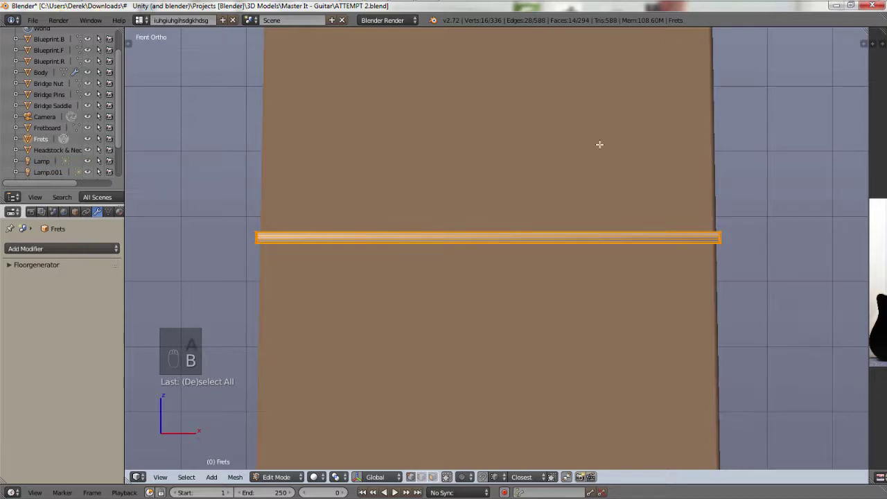
Move the fret bar down across the fretboard and scale it into a thin strip.
{"action": "key", "text": "s"}
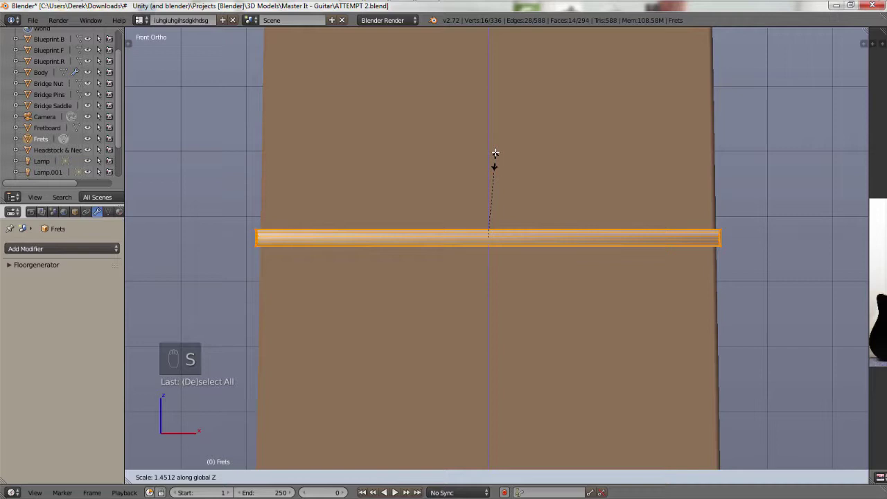
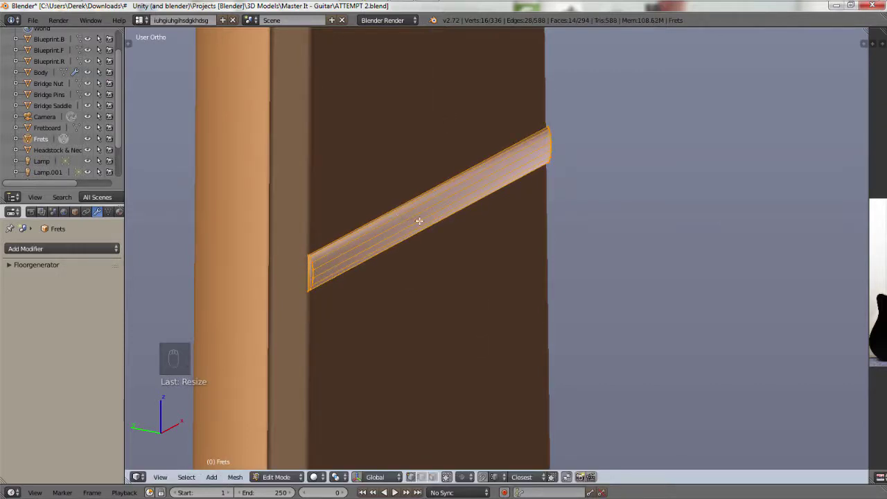
{"action": "key", "text": "s"}
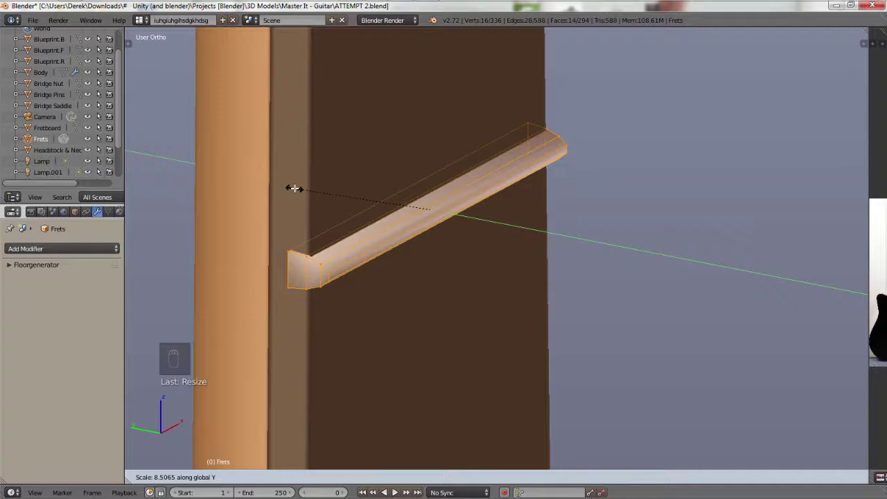
Undo the flattening and rescale the fret bar's profile into a thicker rounded strip.
{"action": "key", "text": "ctrl+z"}
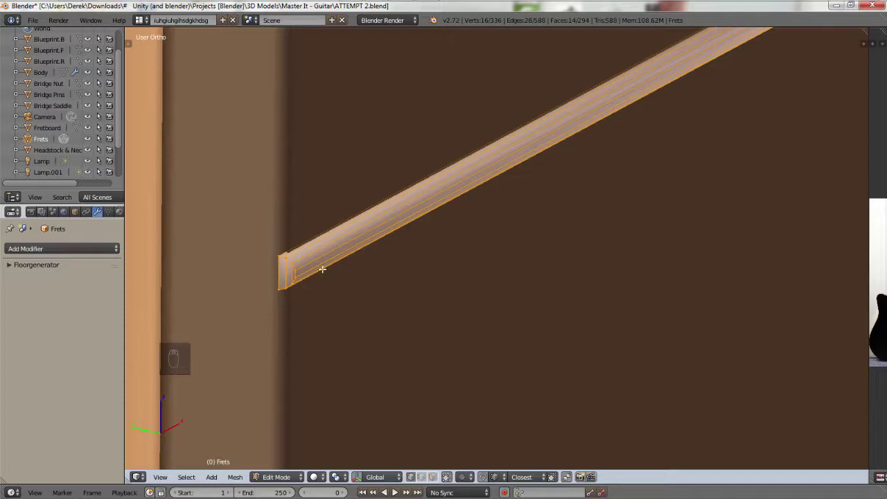
{"action": "key", "text": "s"}
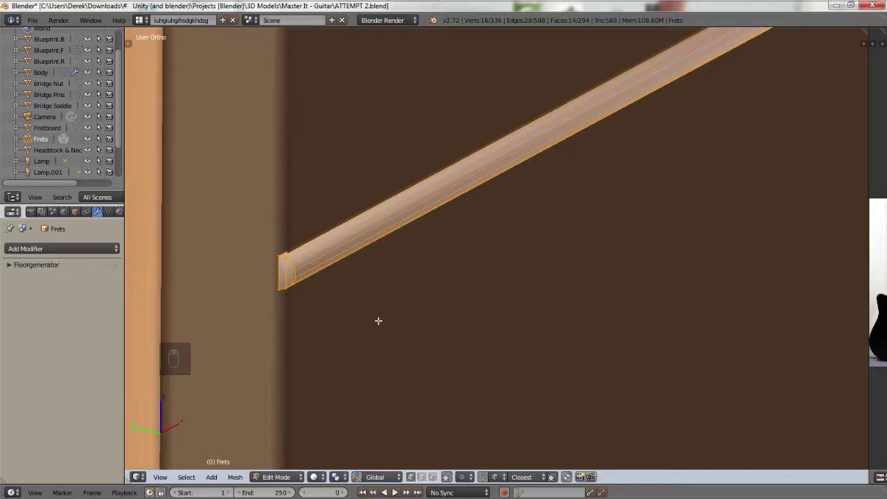
{"action": "key", "text": "s"}
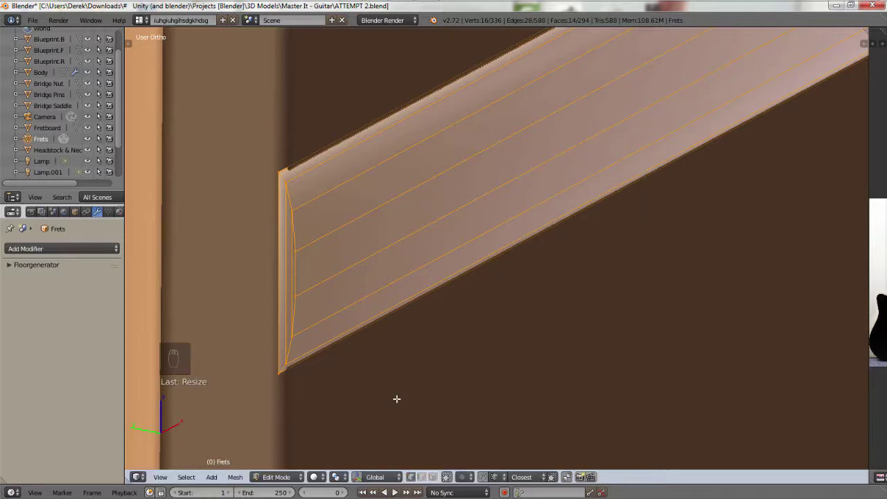
{"action": "key", "text": "s"}
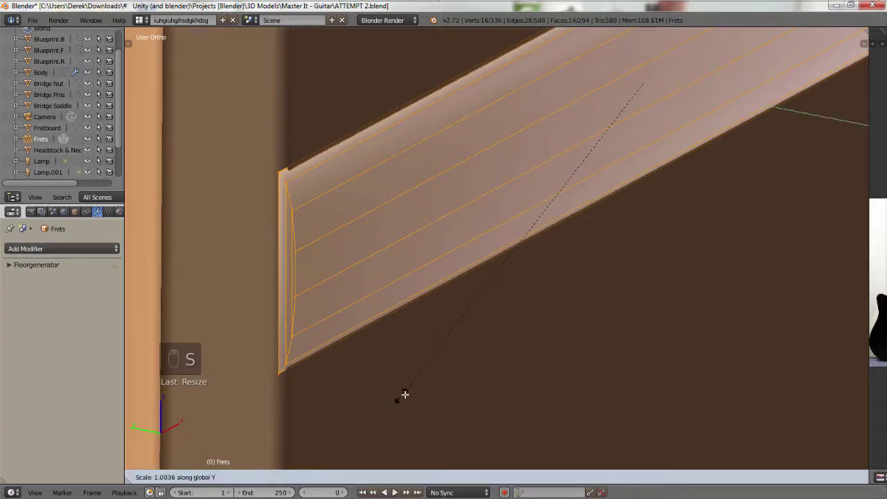
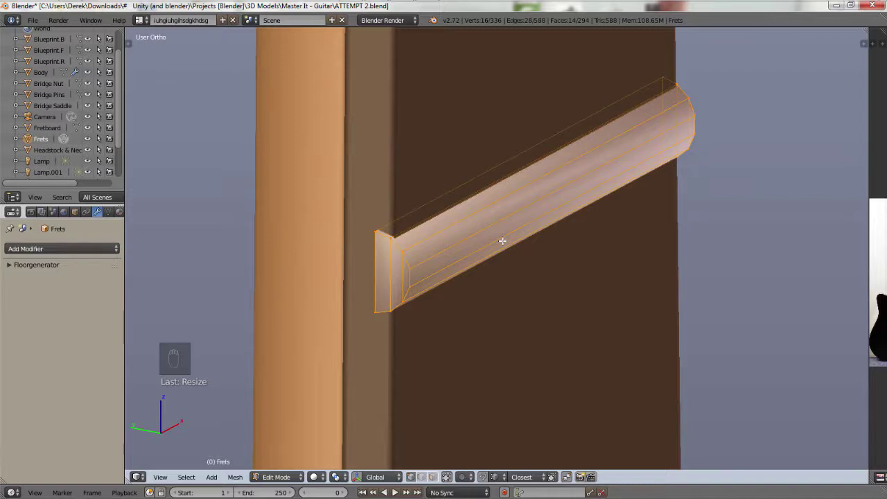
Undo the recent fret edits, reselect all its vertices and start moving the fret bar.
{"action": "key", "text": "ctrl+z"}
{"action": "key", "text": "ctrl+z"}
{"action": "key", "text": "ctrl+z"}
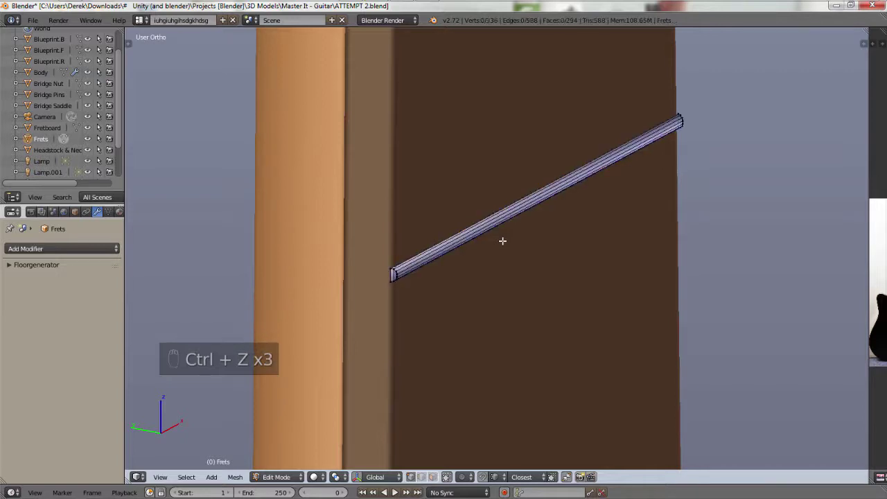
{"action": "key", "text": "ctrl+z"}
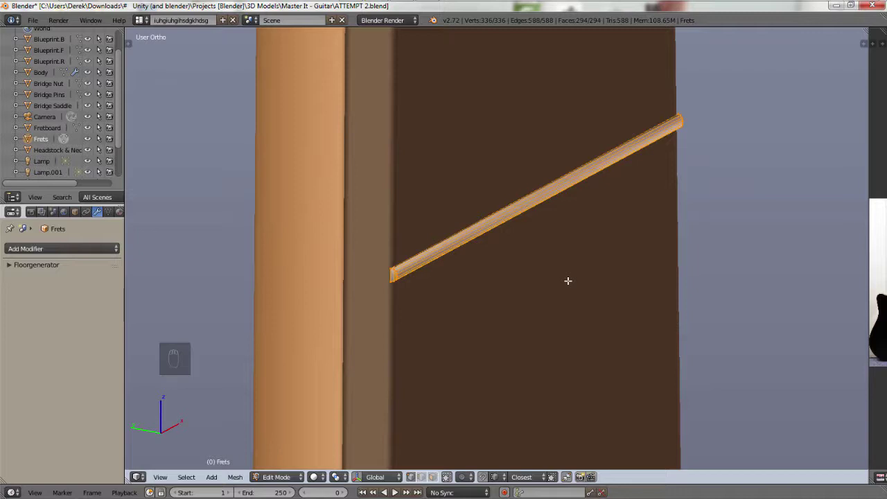
{"action": "key", "text": "g"}
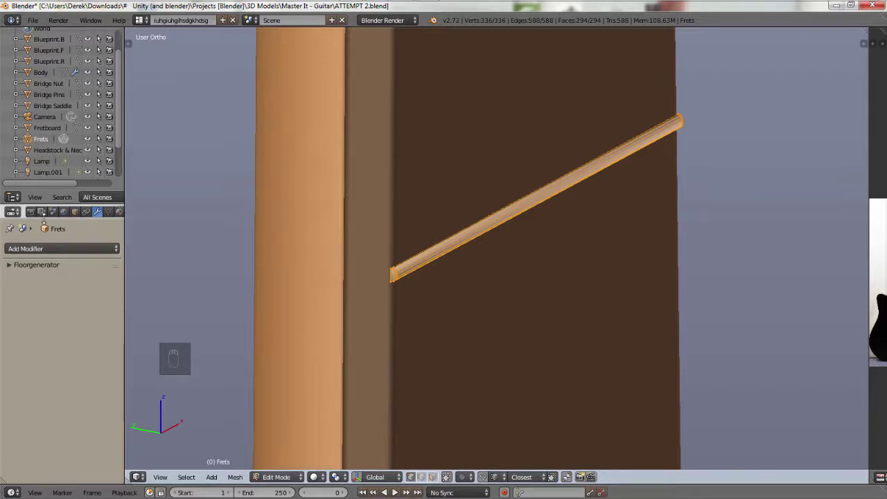
Show the scene's render settings in the Properties editor instead of the Frets modifiers.
{"action": "left_click", "coordinate": [32, 213]}
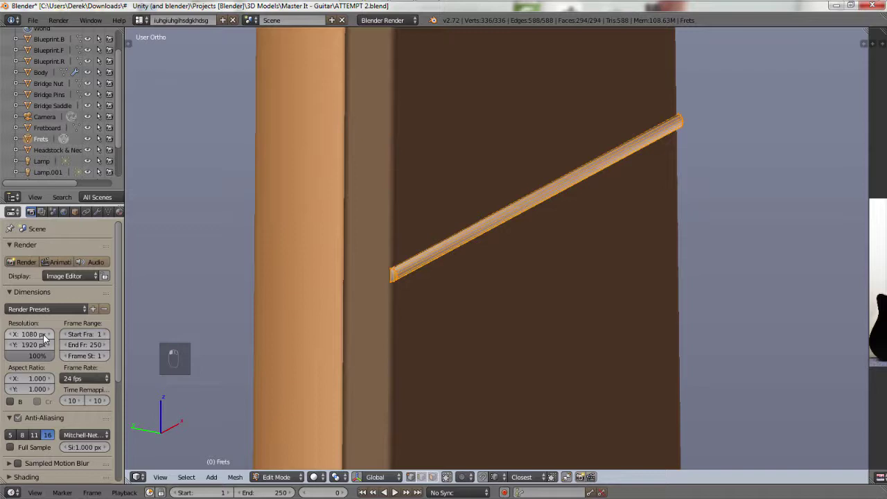
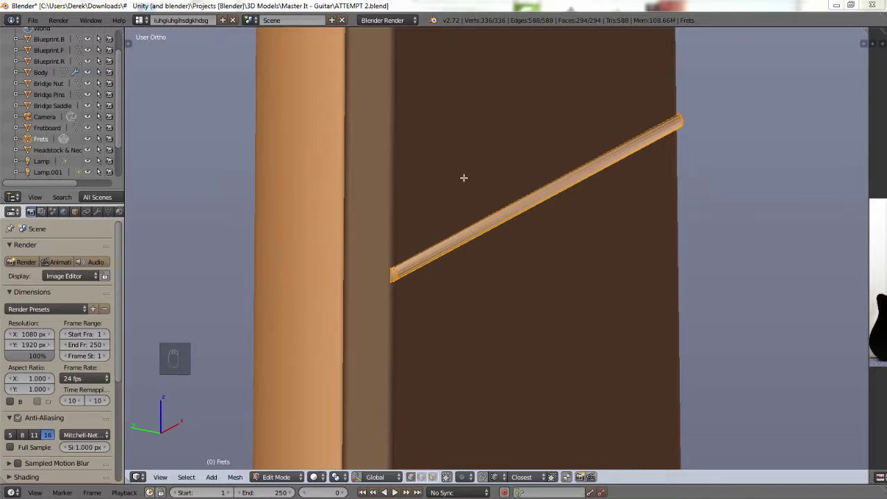
View the Frets rod's rounded profile close up from the right side and nudge its position.
{"action": "key", "text": "KP_3"}
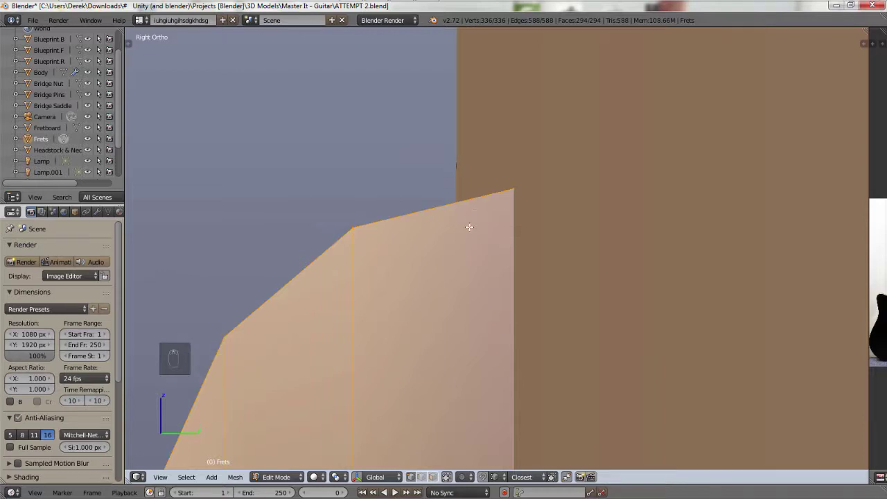
{"action": "key", "text": "g"}
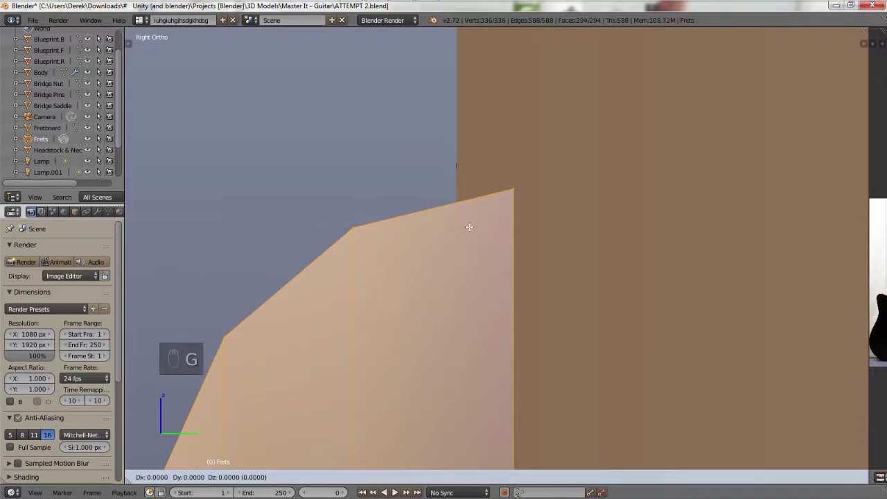
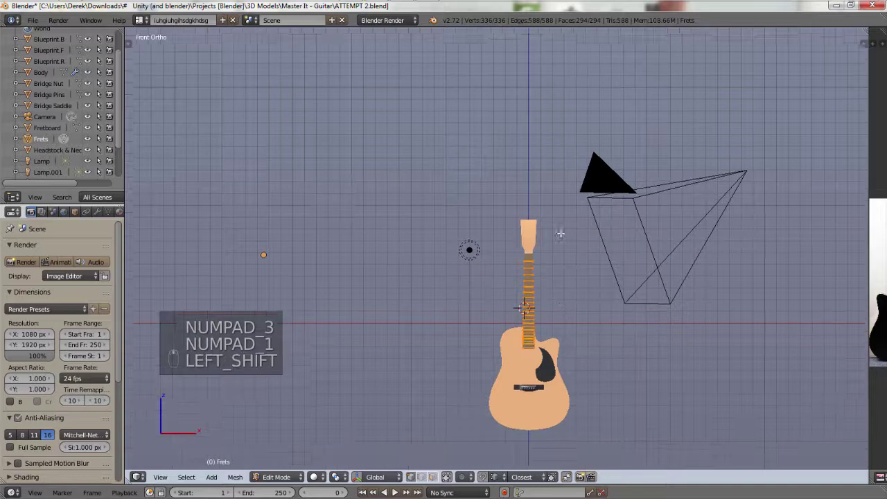
Maximize the 3D view to fill the window with Ctrl+Up, then restore the multi-area layout.
{"action": "key", "text": "a"}
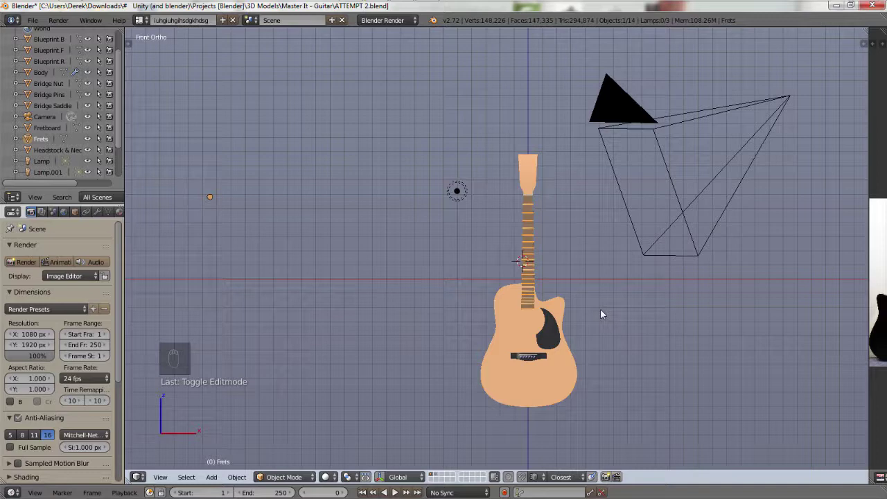
{"action": "key", "text": "ctrl+Up"}
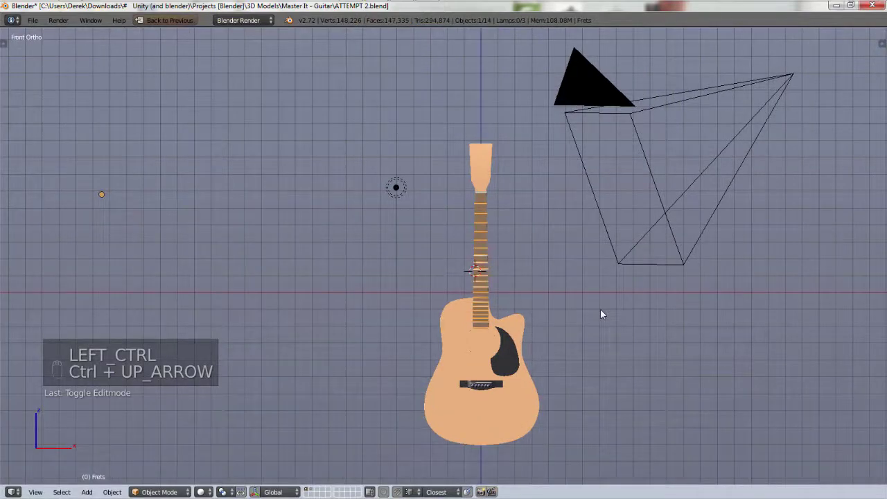
{"action": "key", "text": "ctrl+Up"}
{"action": "key", "text": "ctrl+Up"}
{"action": "key", "text": "ctrl+Up"}
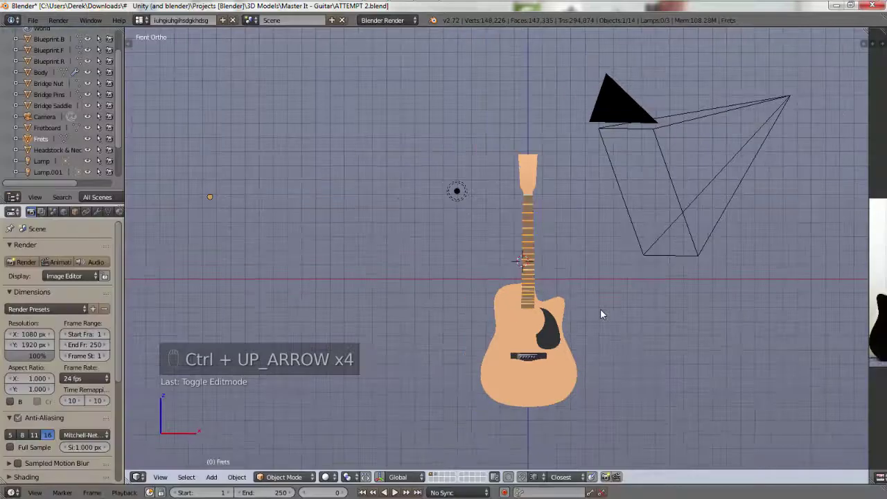
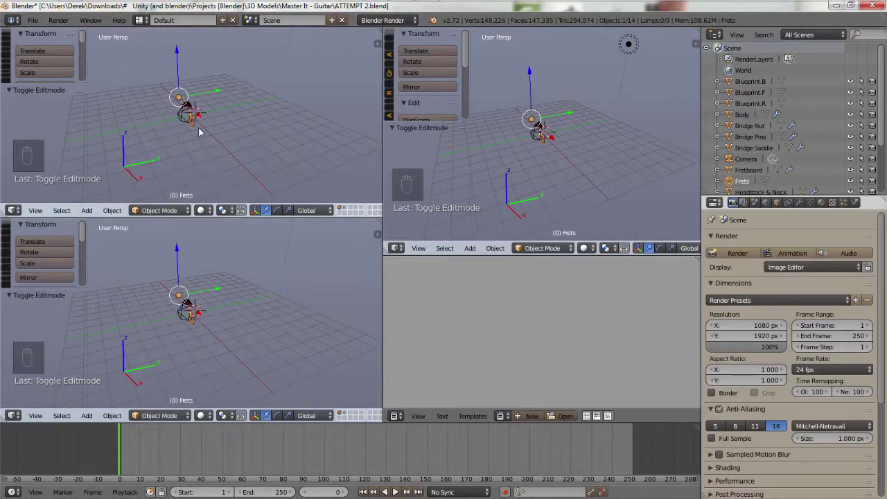
Cycle the workspace to the Compositing screen layout with Ctrl+arrow.
{"action": "key", "text": "ctrl+Left"}
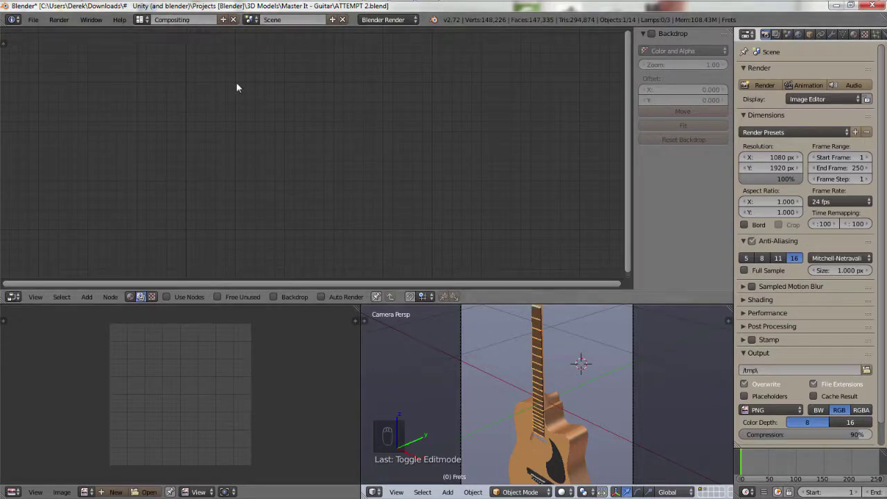
Cycle the screen layout through Animation to 3D View Full with Ctrl+Left.
{"action": "key", "text": "ctrl+Left"}
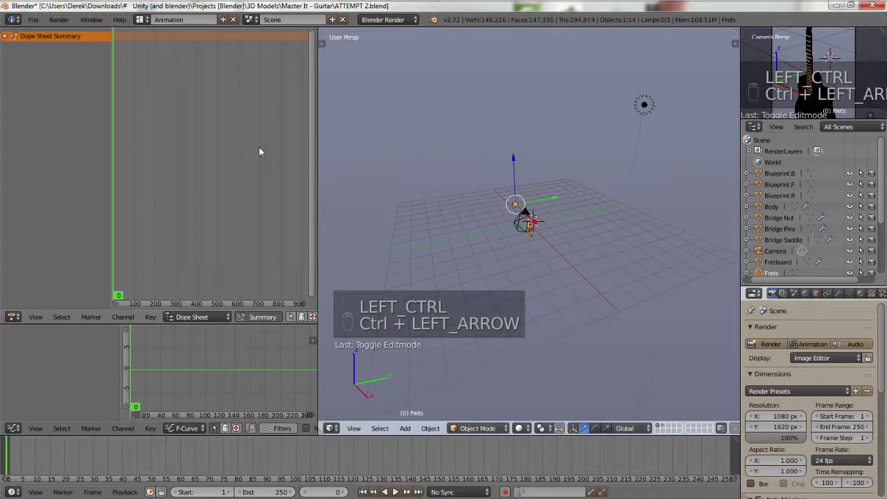
{"action": "key", "text": "ctrl+Left"}
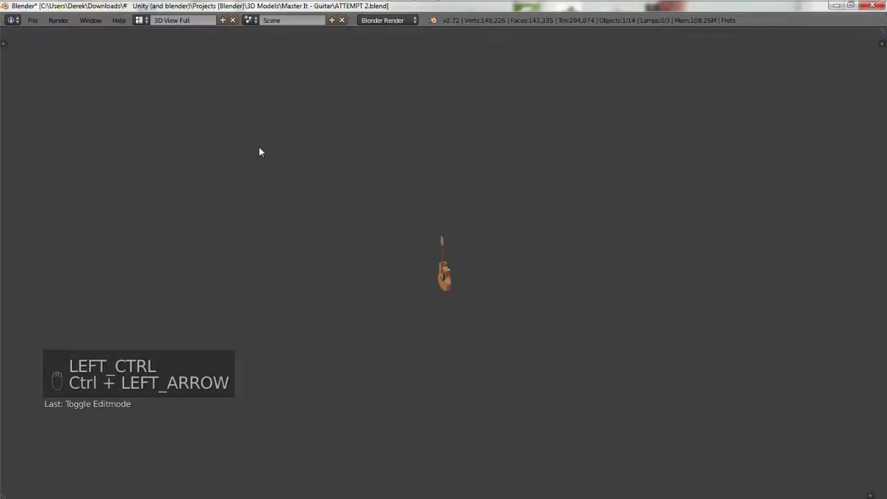
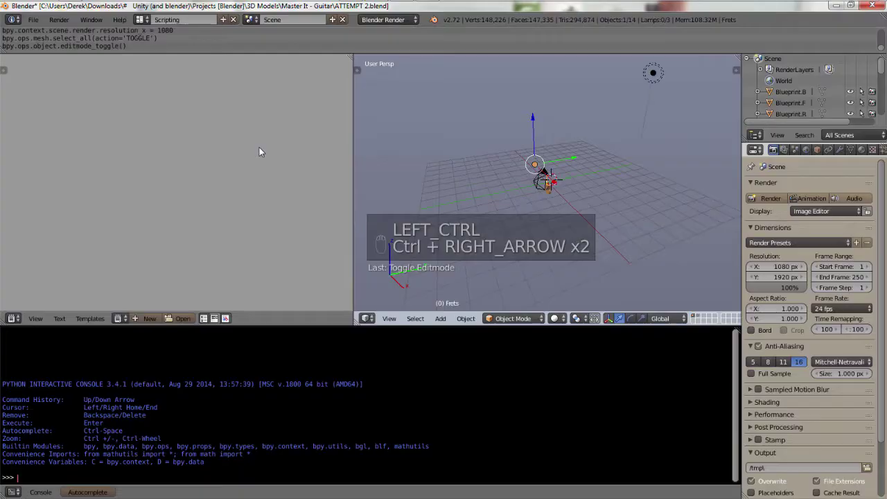
Cycle forward with Ctrl+Right through UV Editing and Scripting back to the custom guitar layout.
{"action": "key", "text": "ctrl+Right"}
{"action": "key", "text": "ctrl+Right"}
{"action": "key", "text": "ctrl+Right"}
{"action": "key", "text": "ctrl+Right"}
{"action": "key", "text": "ctrl+Right"}
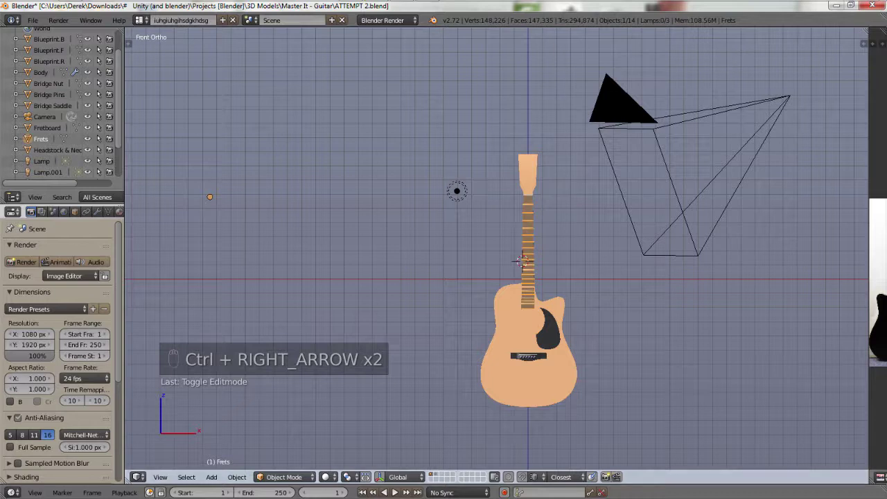
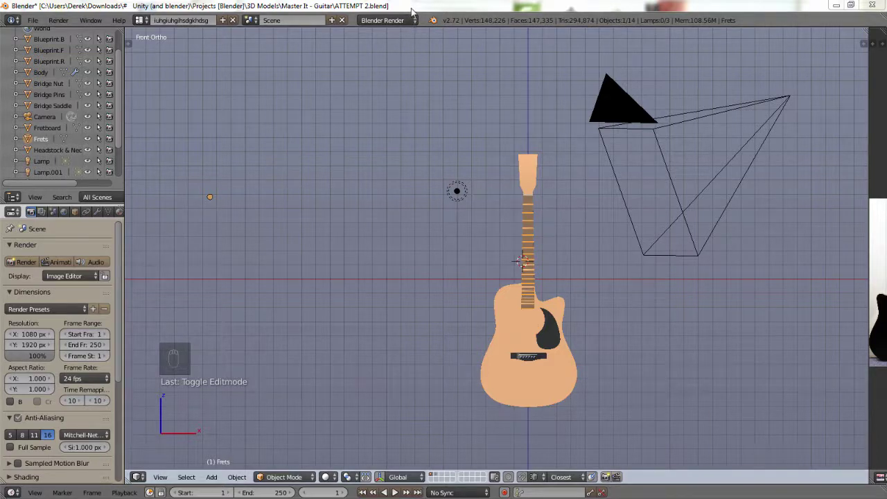
Save the guitar .blend project with Ctrl+S.
{"action": "key", "text": "ctrl+s"}
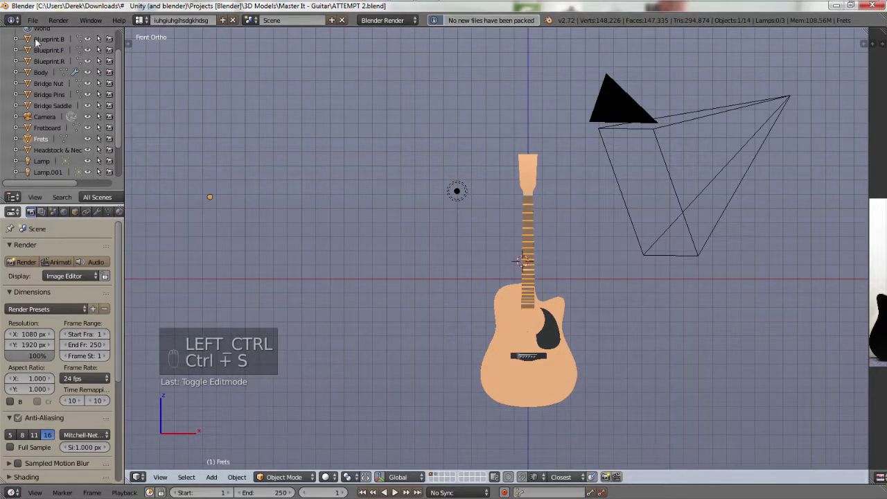